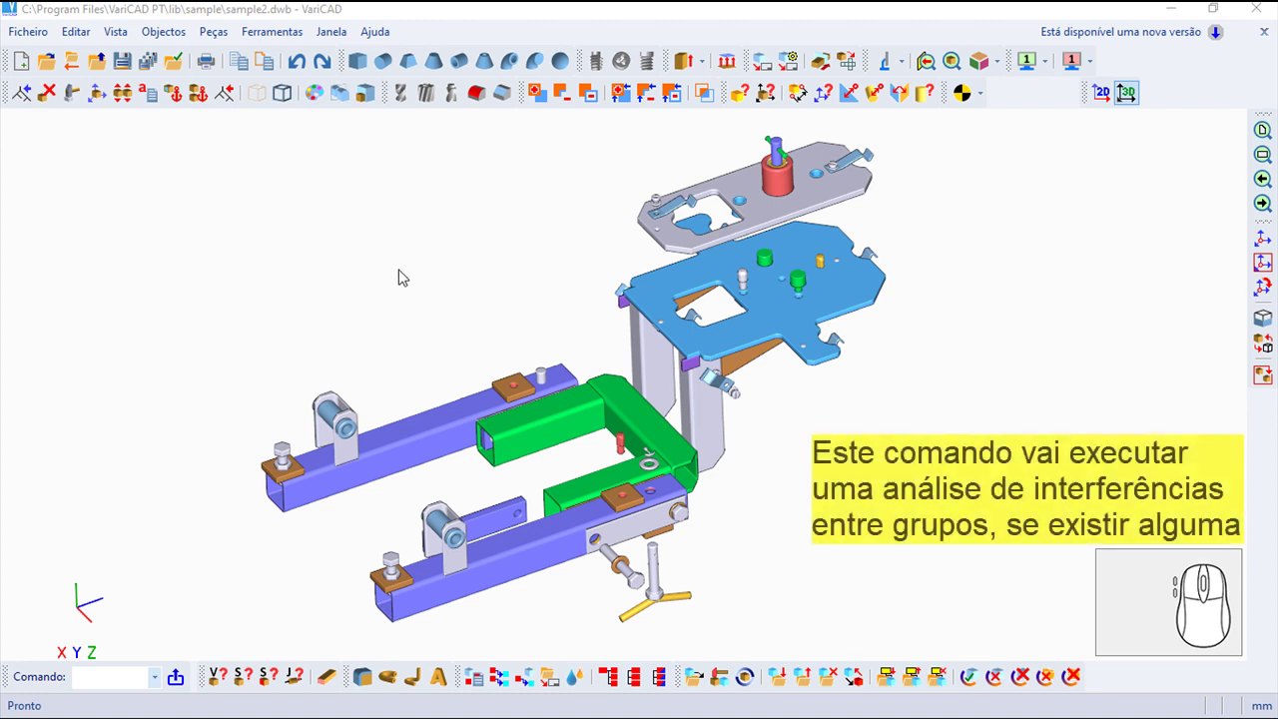
Reach the Interferência submenu under the Objectos menu
left_click(168, 36)
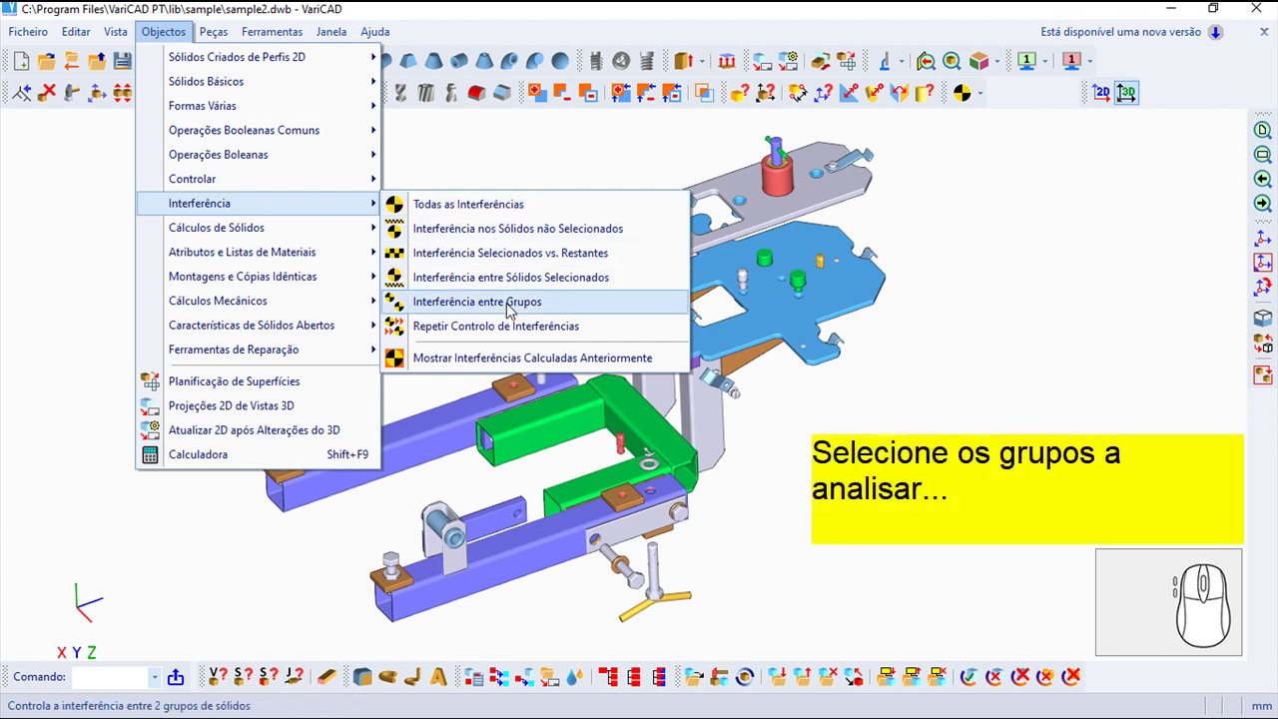
Run Interferência entre Grupos on two solid groups and accept the clash highlighted at the bolt
left_click(515, 313)
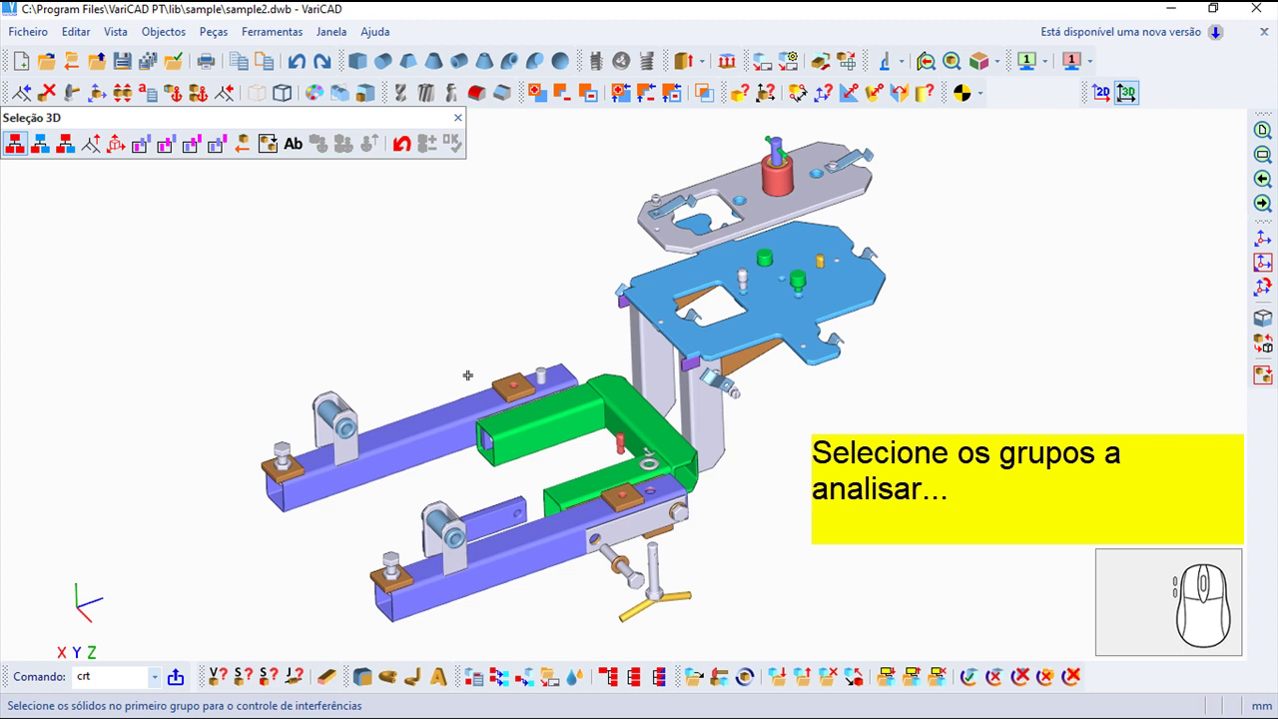
left_click(228, 90)
right_click(227, 90)
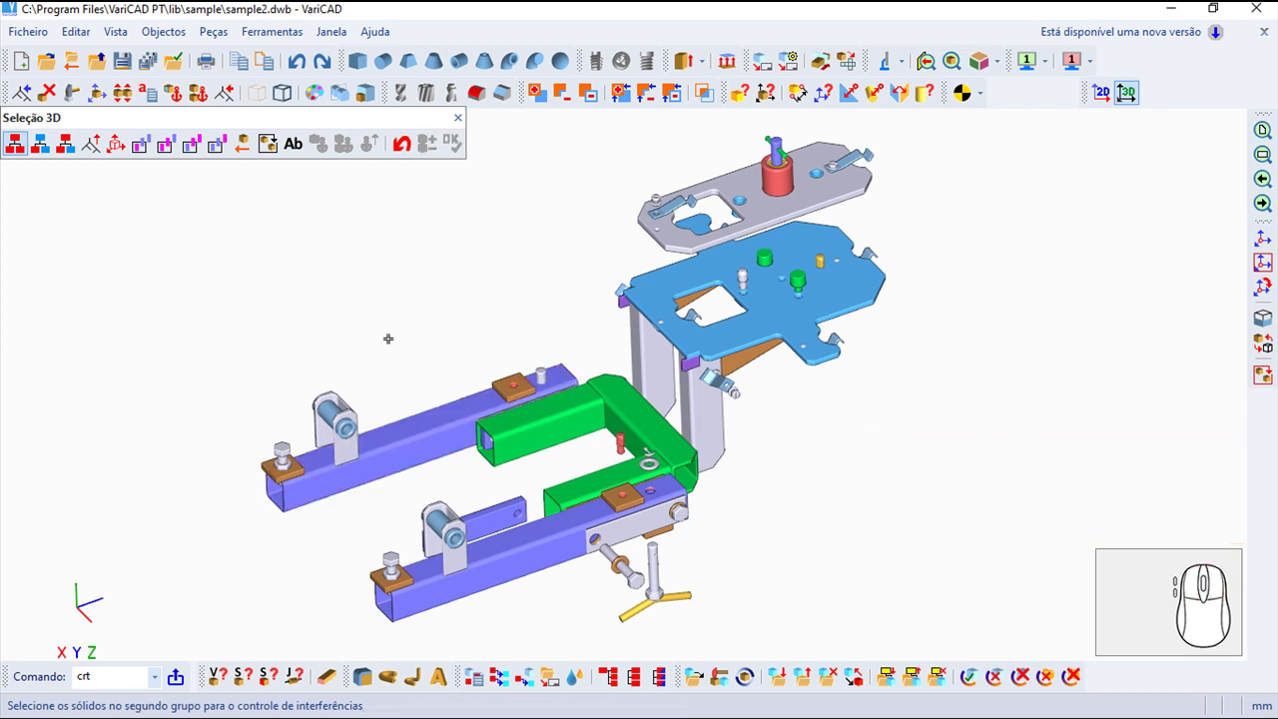
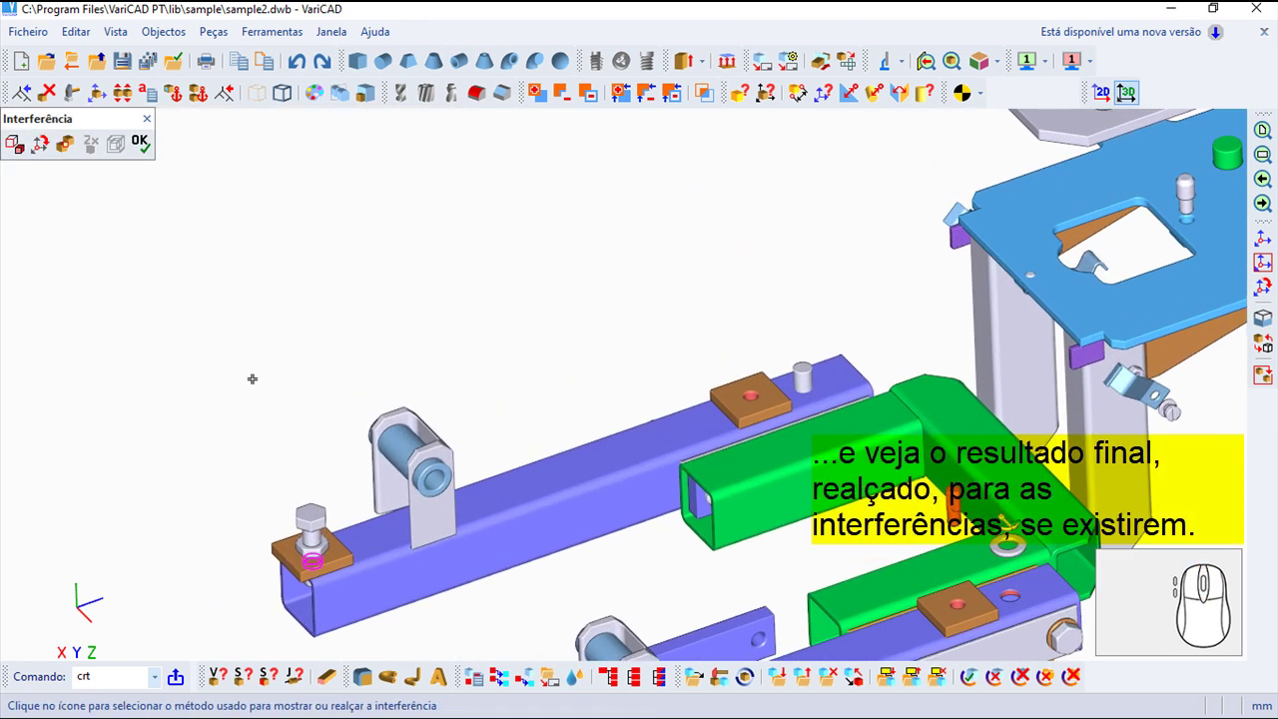
middle_click(228, 87)
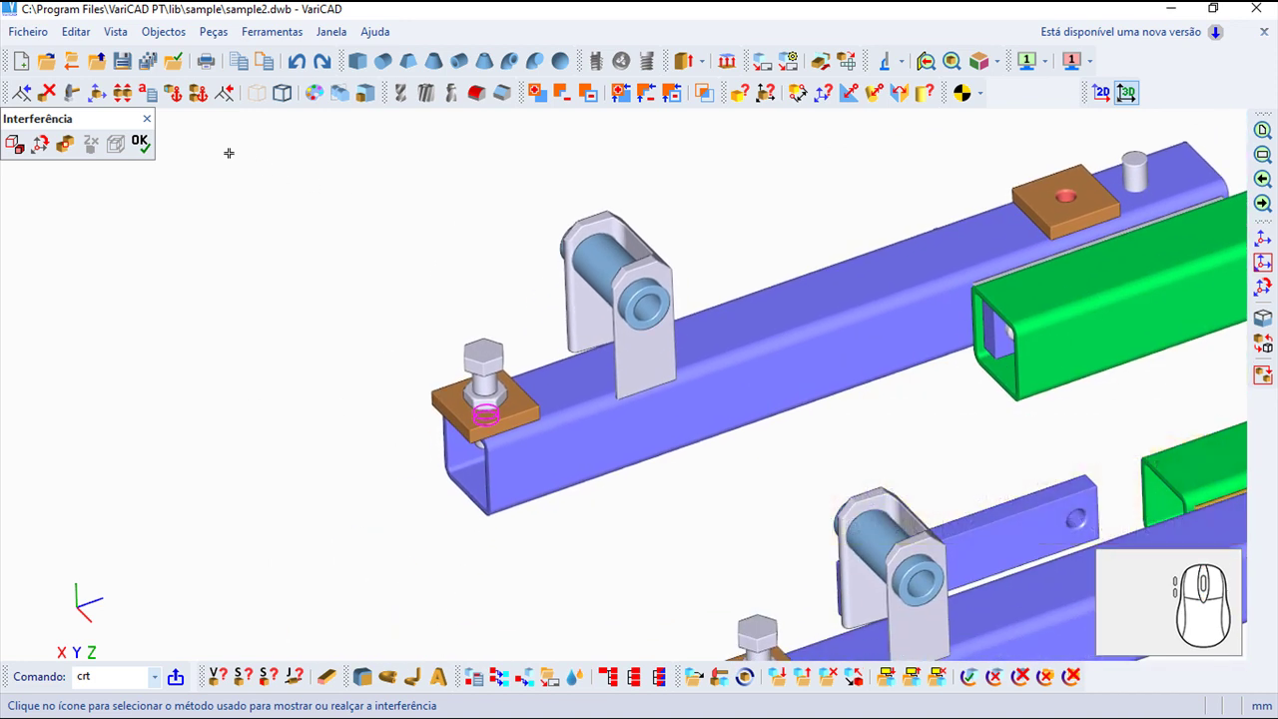
left_click(153, 156)
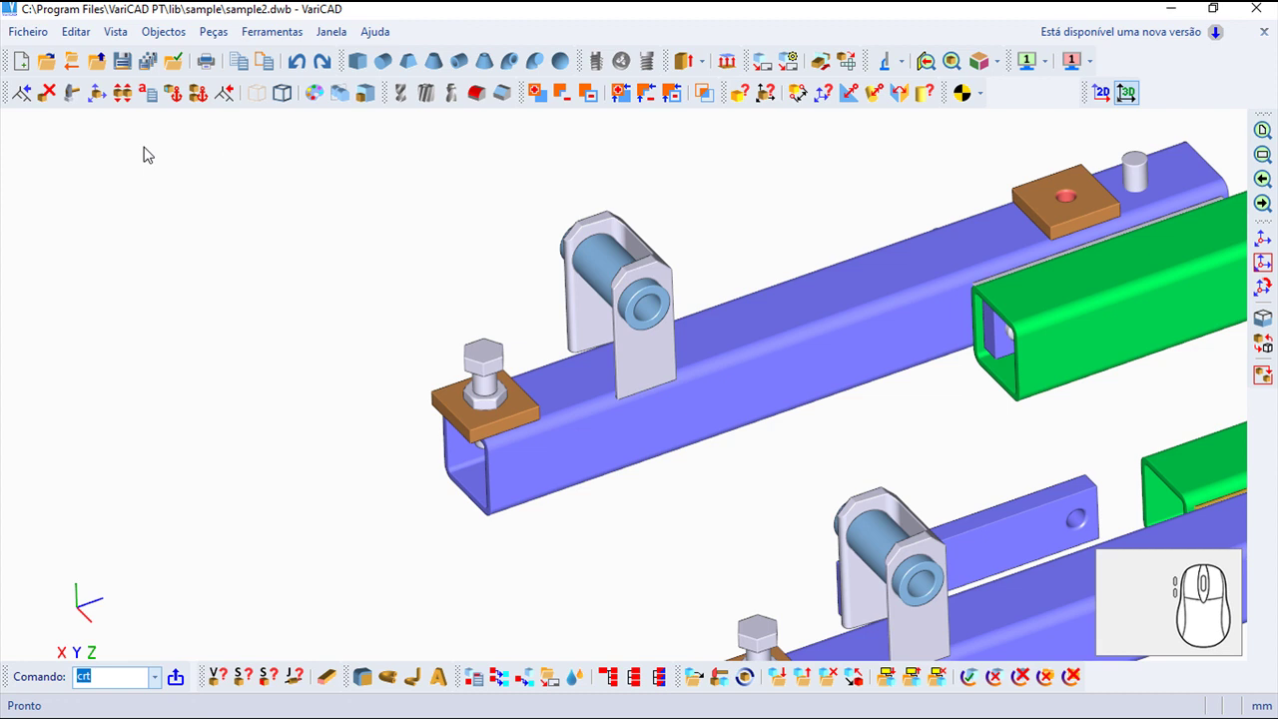